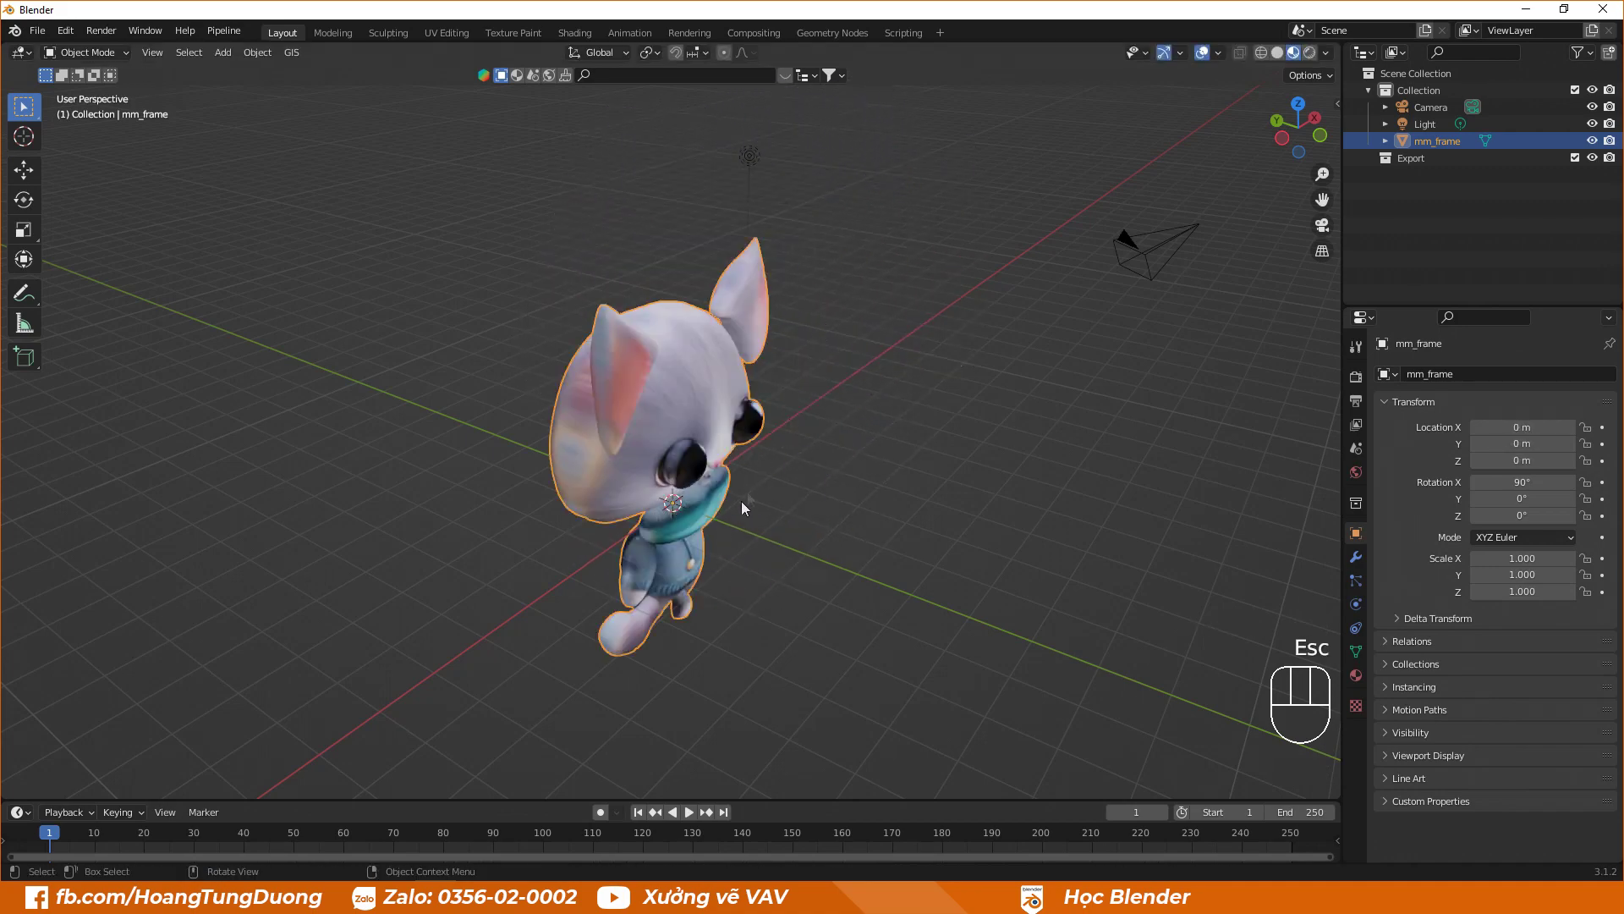
Step: Orbit and zoom the viewport to face the cat model from the front
{"action": "key", "text": "Escape"}
{"action": "scroll", "scroll_direction": "up", "scroll_amount": 3}
{"action": "scroll", "scroll_direction": "down", "scroll_amount": 3}
{"action": "left_click_drag", "start_coordinate": [802, 506], "coordinate": [719, 526]}
{"action": "scroll", "scroll_direction": "down", "scroll_amount": 3}
{"action": "scroll", "scroll_direction": "down", "scroll_amount": 3}
{"action": "left_click_drag", "start_coordinate": [722, 370], "coordinate": [729, 332]}
Step: Separate the cat mesh by loose parts into mm_frame.001, .002, … and return to Object Mode
{"action": "key", "text": "Tab"}
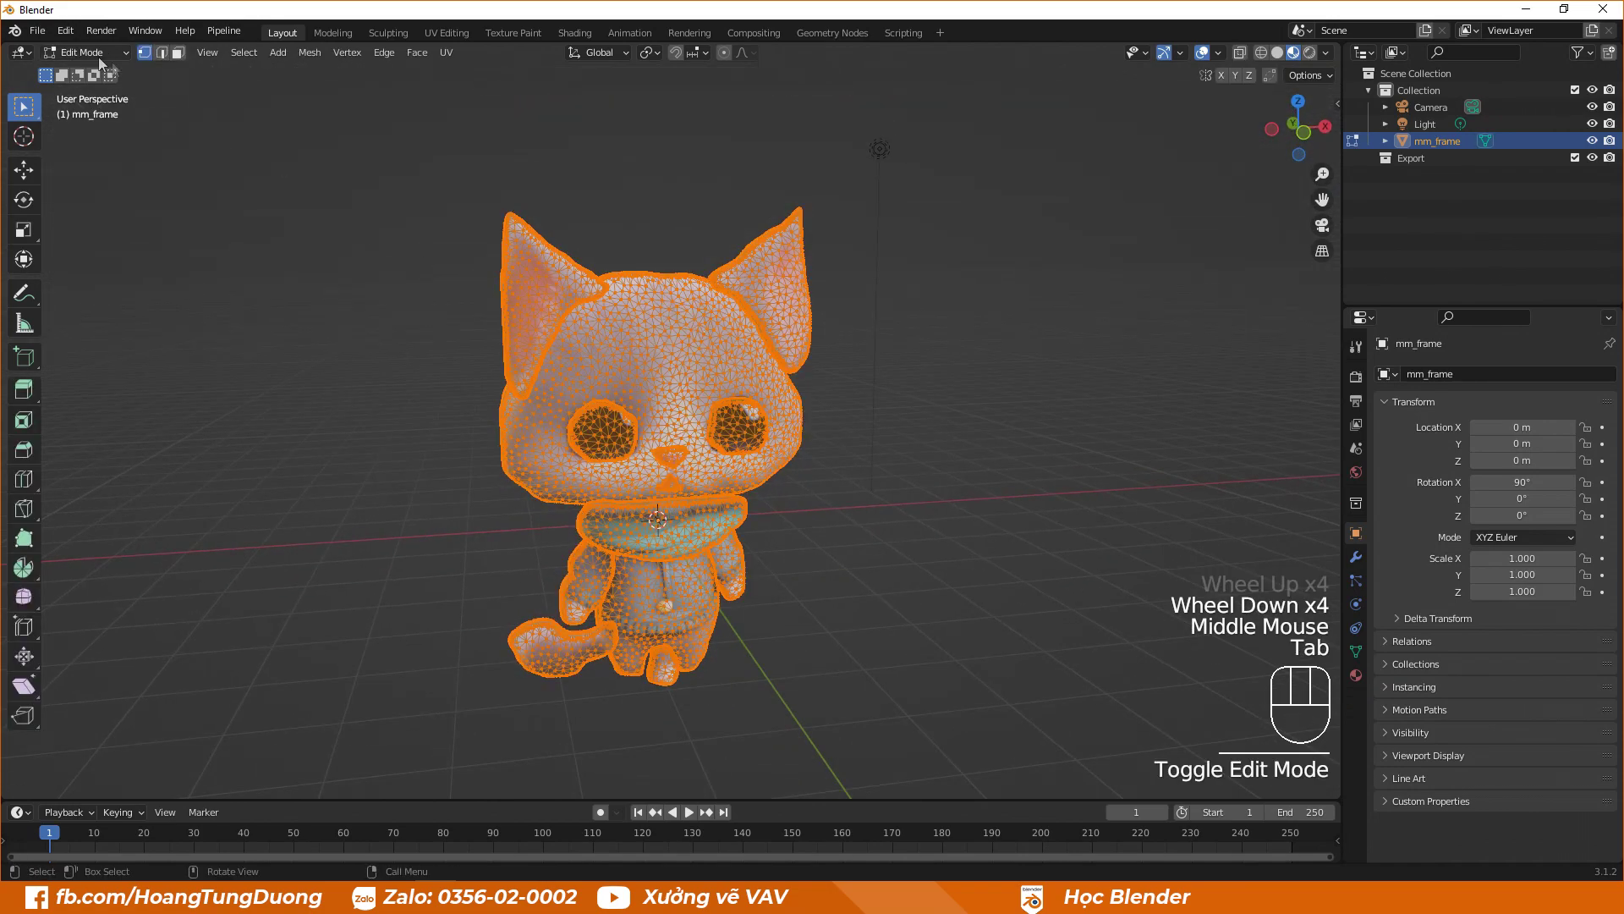
{"action": "left_click_drag", "start_coordinate": [118, 52], "coordinate": [99, 97]}
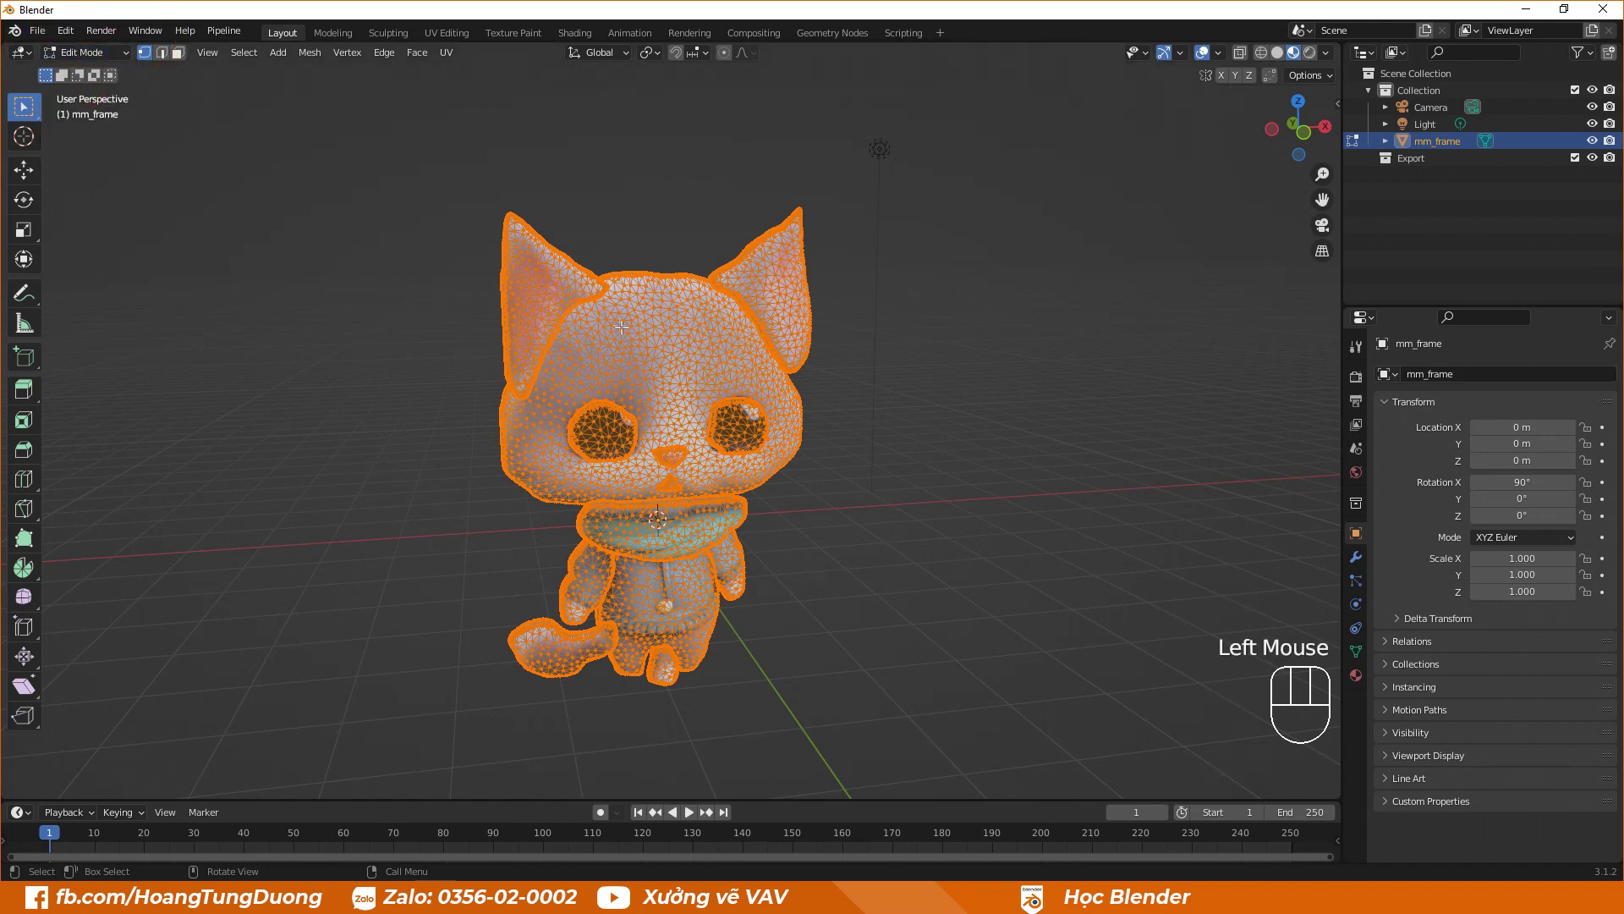
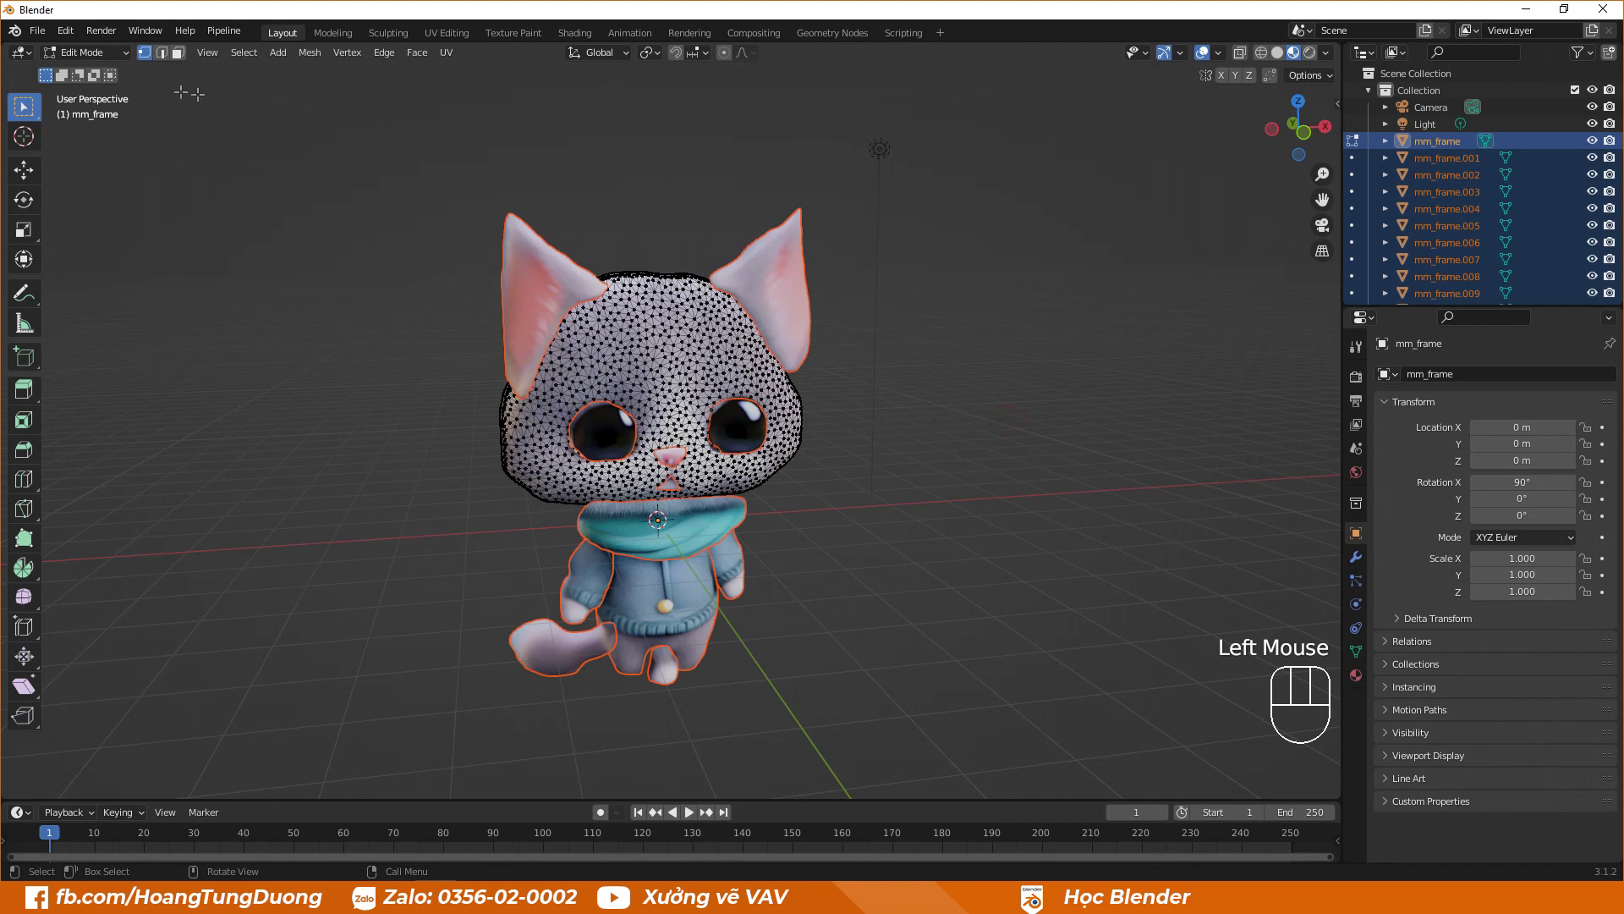
{"action": "left_click", "coordinate": [148, 92]}
Step: Select the cat's ear piece mm_frame.004 on its own in the viewport
{"action": "key", "text": "Tab"}
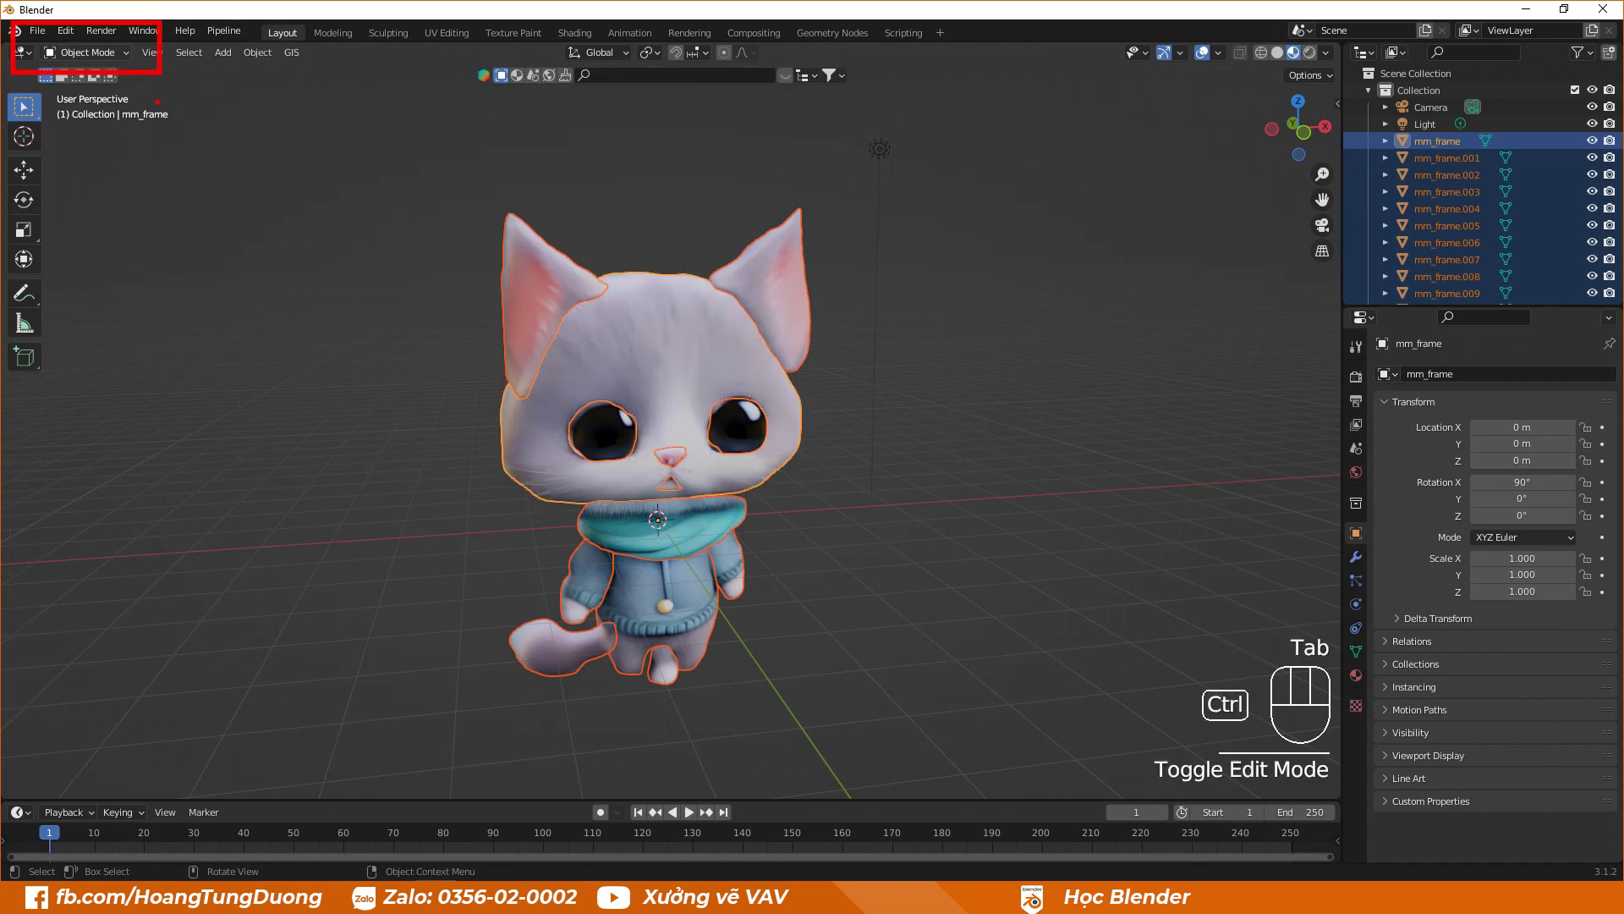
{"action": "left_click", "coordinate": [214, 300]}
{"action": "left_click", "coordinate": [681, 341]}
{"action": "middle_click", "coordinate": [722, 401]}
{"action": "left_click", "coordinate": [573, 285]}
Step: Move the ear piece away from the head to confirm it is an independent object
{"action": "key", "text": "g"}
{"action": "key", "text": "Escape"}
{"action": "middle_click", "coordinate": [595, 253]}
{"action": "scroll", "scroll_direction": "up", "scroll_amount": 3}
{"action": "scroll", "scroll_direction": "down", "scroll_amount": 3}
{"action": "left_click_drag", "start_coordinate": [696, 291], "coordinate": [741, 306]}
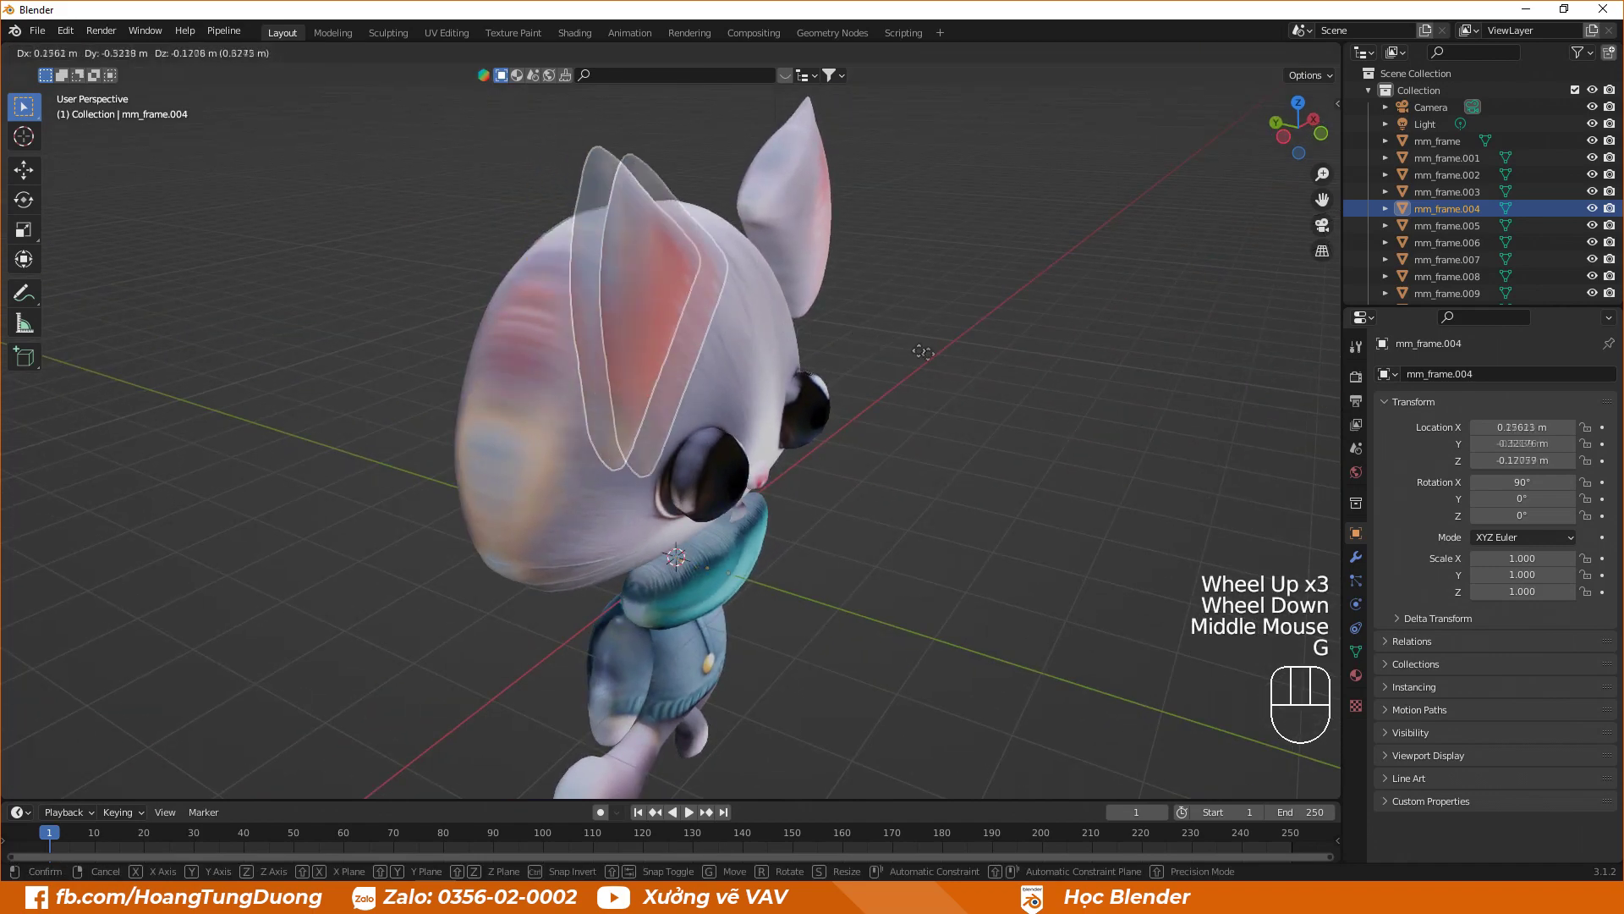
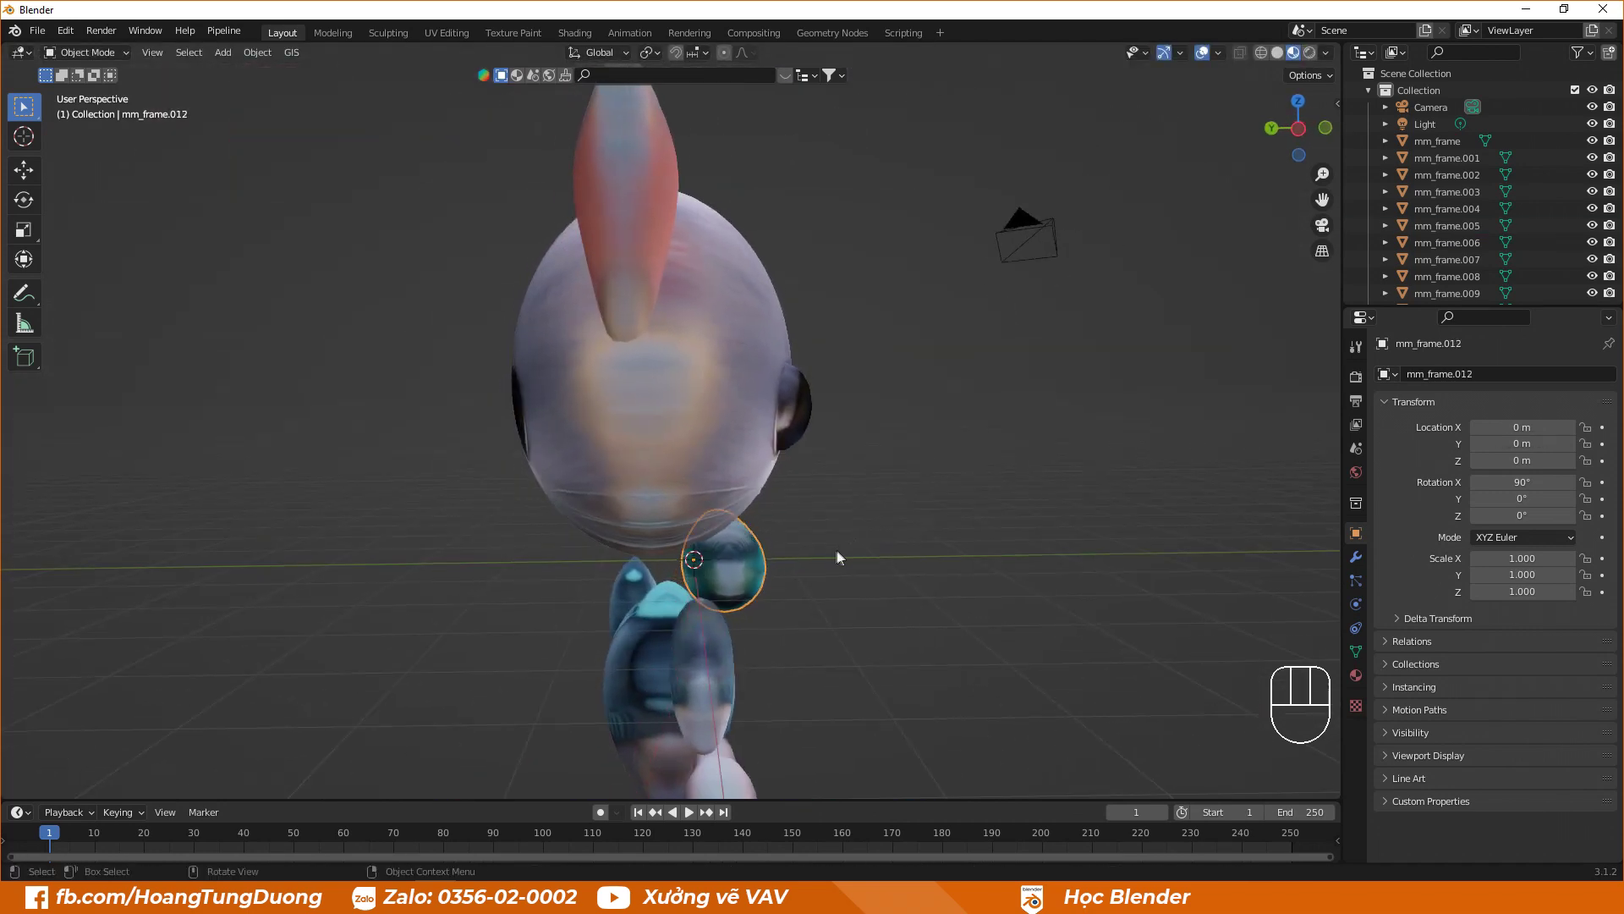
Step: Stretch neck piece mm_frame.012 about 1.7 times along the Y axis into a wide oval
{"action": "key", "text": "s"}
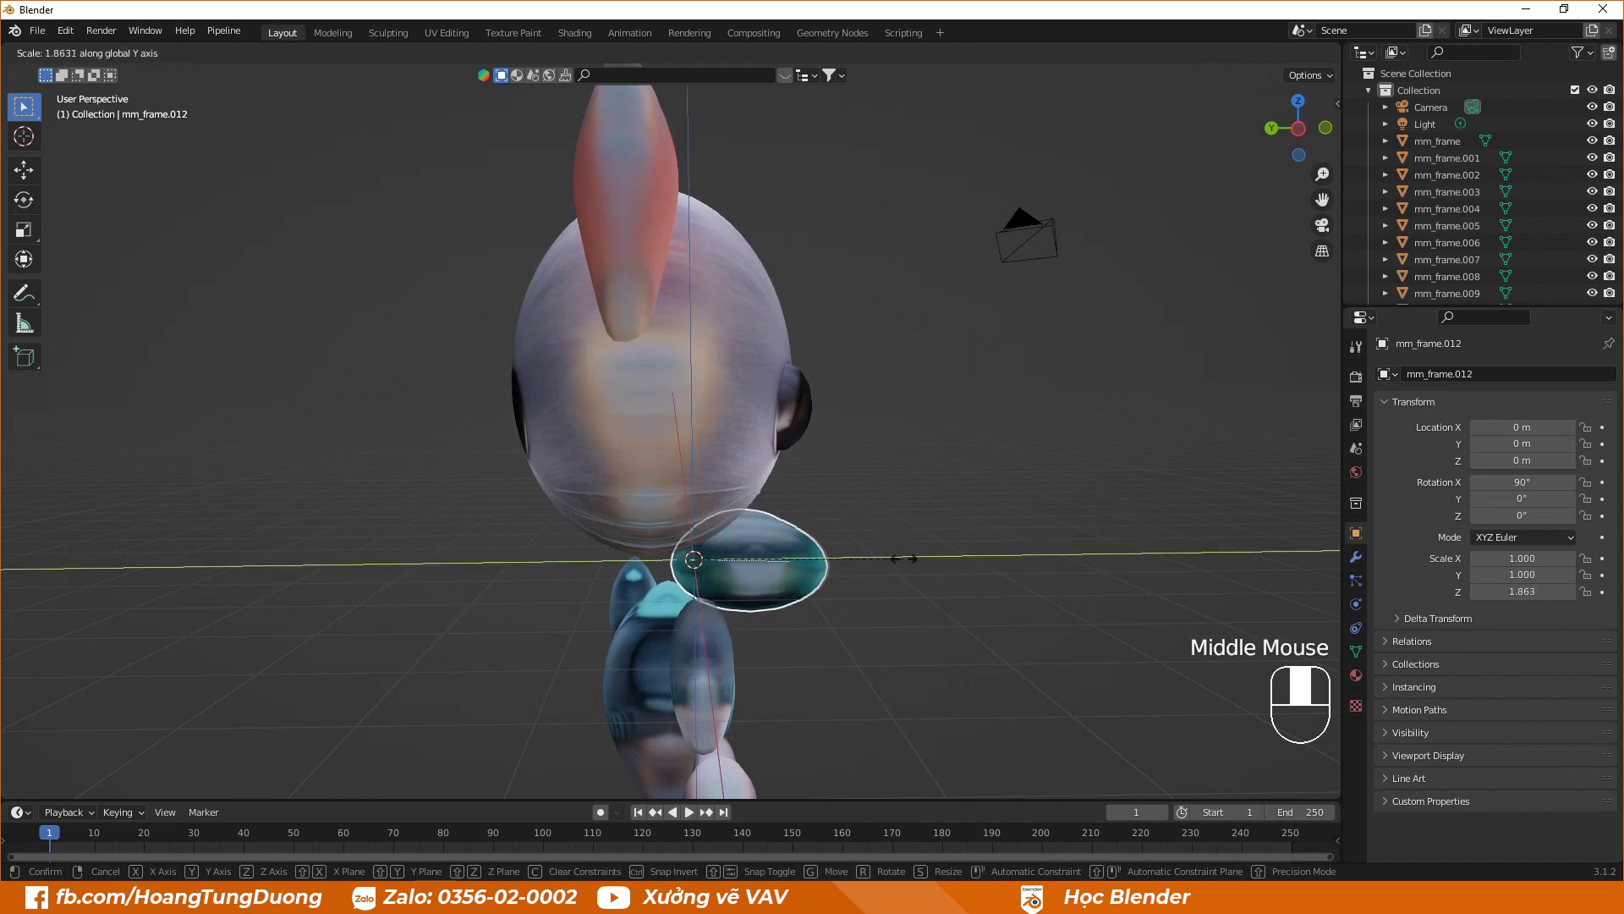